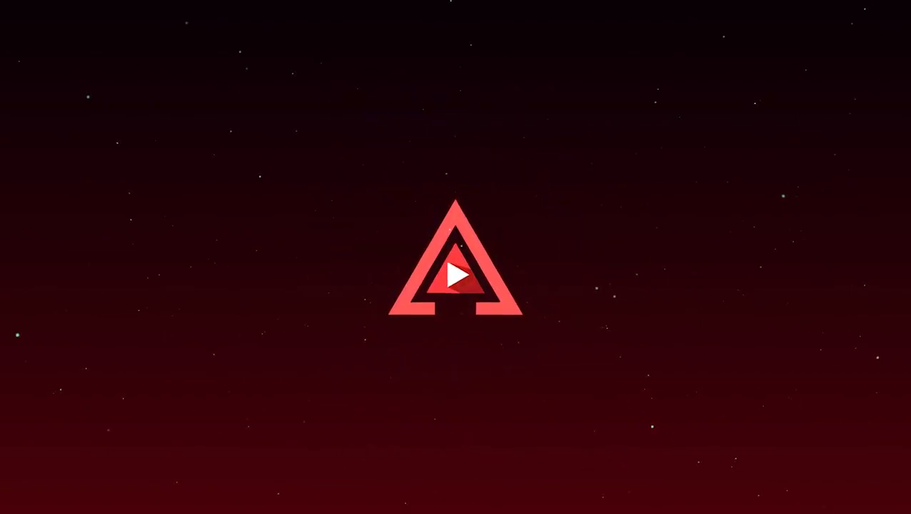
- Turn on the centre alignment guides from the View ribbon and return to Home
left_click(304, 432)
left_click(788, 194)
left_click(775, 163)
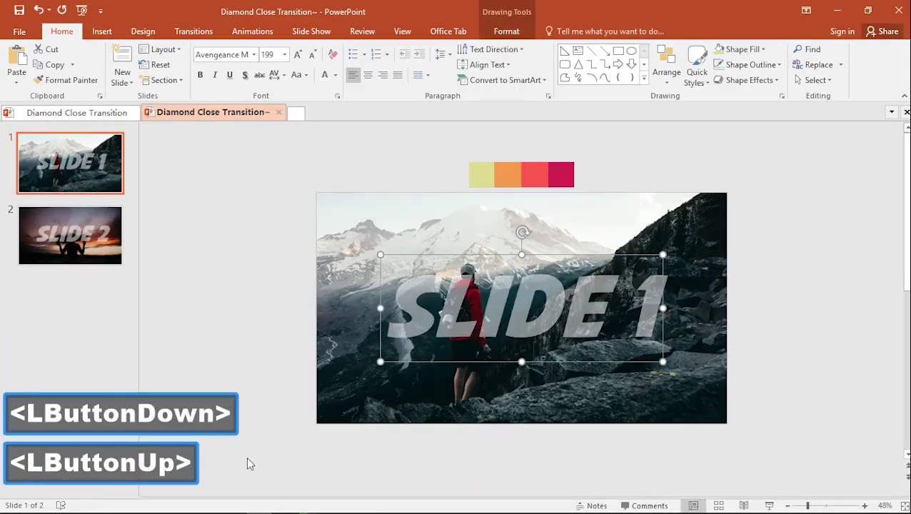
left_click(807, 261)
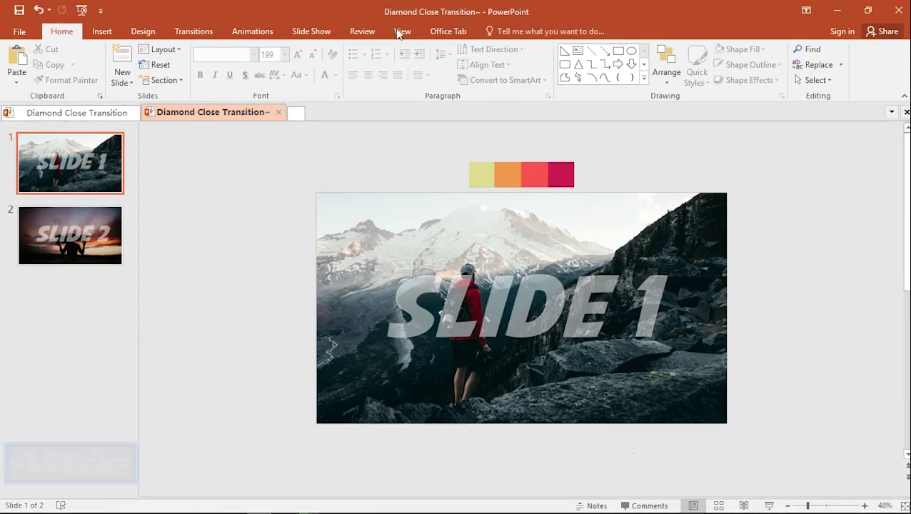
left_click(403, 25)
left_click(280, 91)
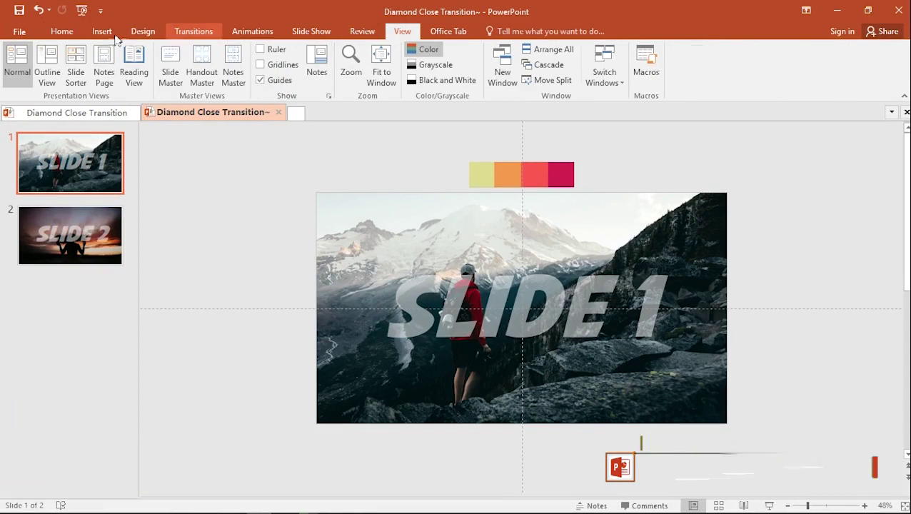
left_click(69, 34)
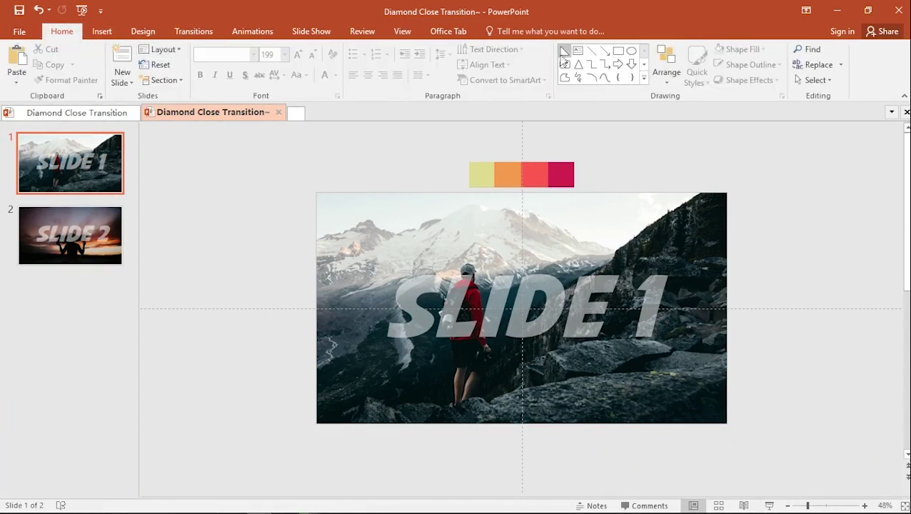
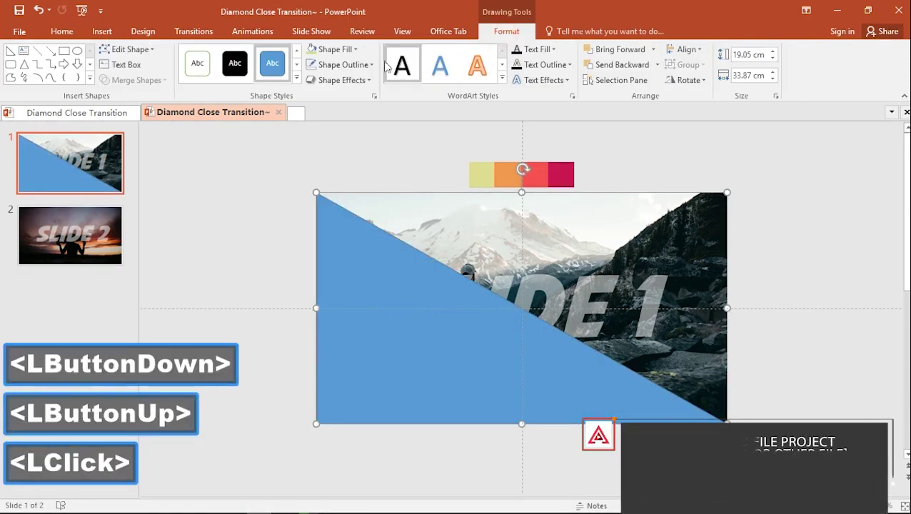
- Give the right triangle no outline and an eyedropper-sampled crimson fill
left_click(339, 69)
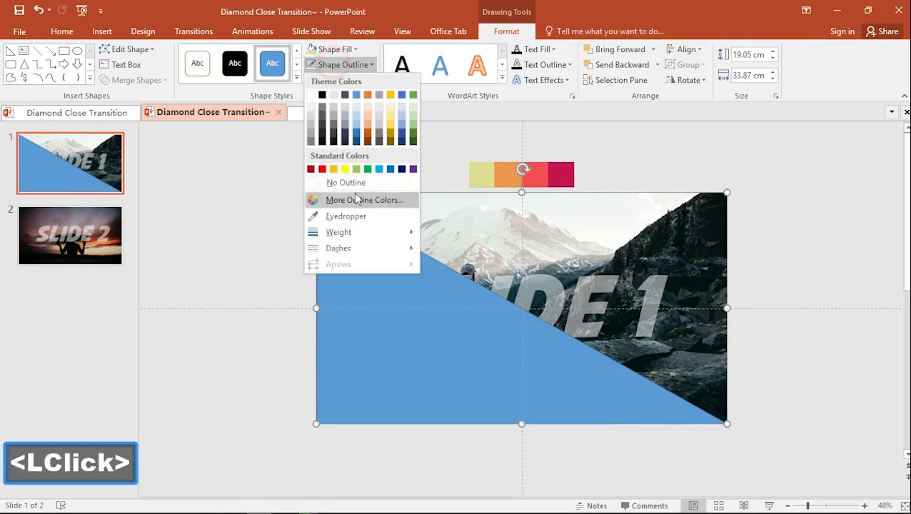
left_click(357, 178)
left_click(344, 50)
left_click(339, 211)
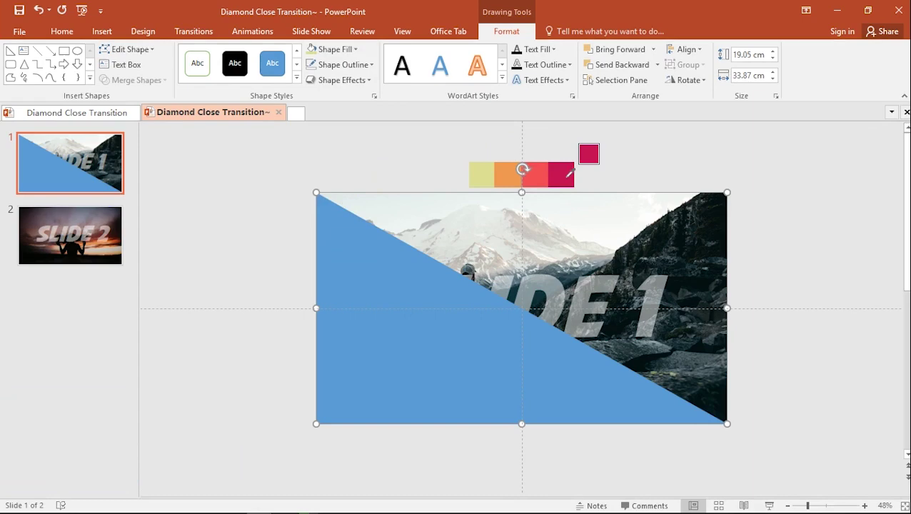
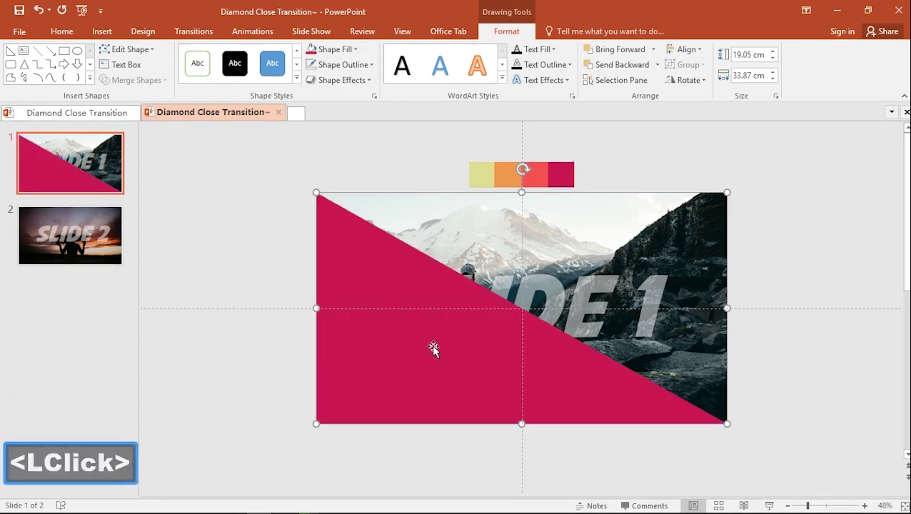
left_click(253, 34)
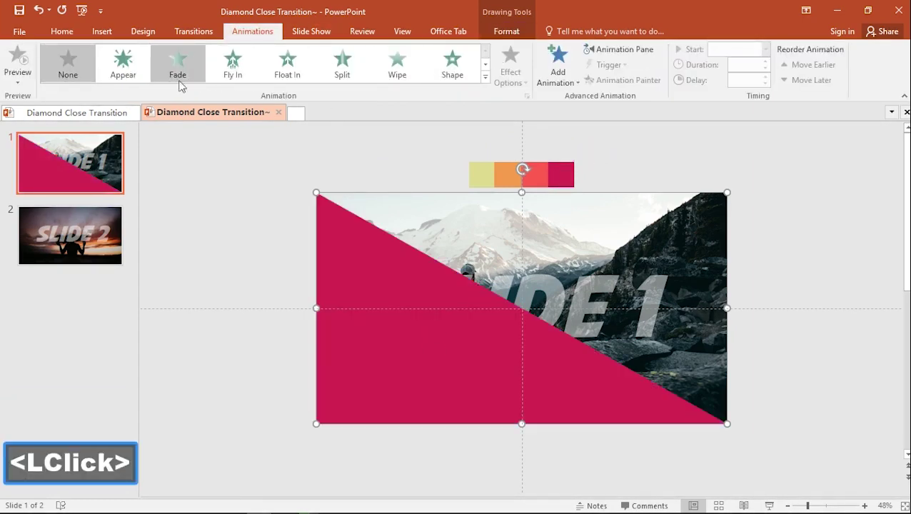
- Apply a Fly In entrance with a 0.5-second smooth end
left_click(230, 66)
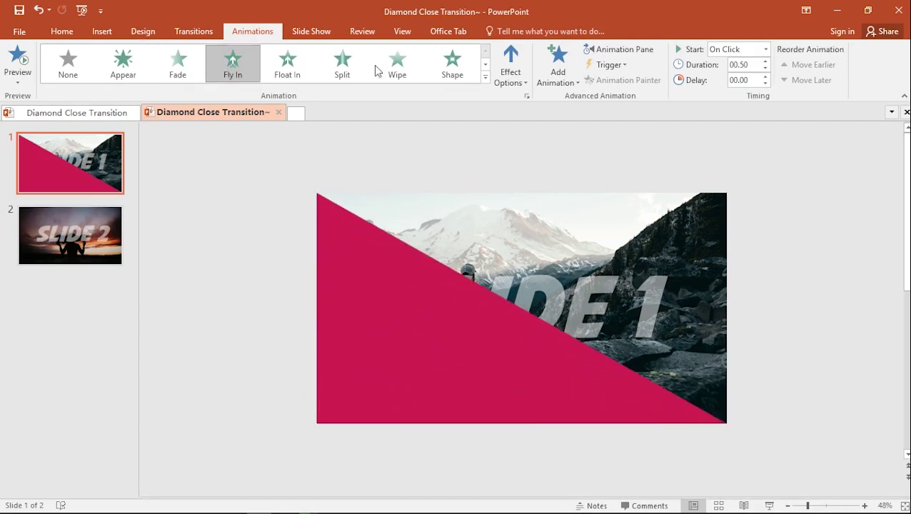
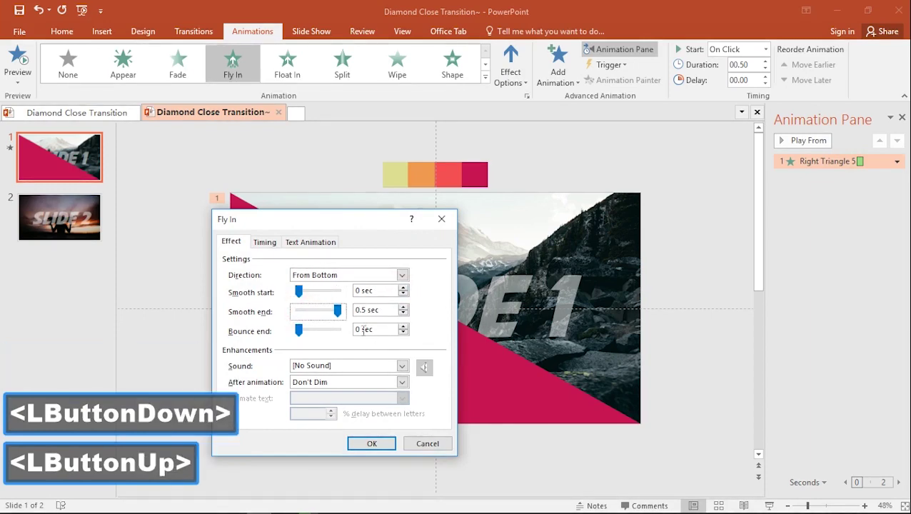
left_click(393, 444)
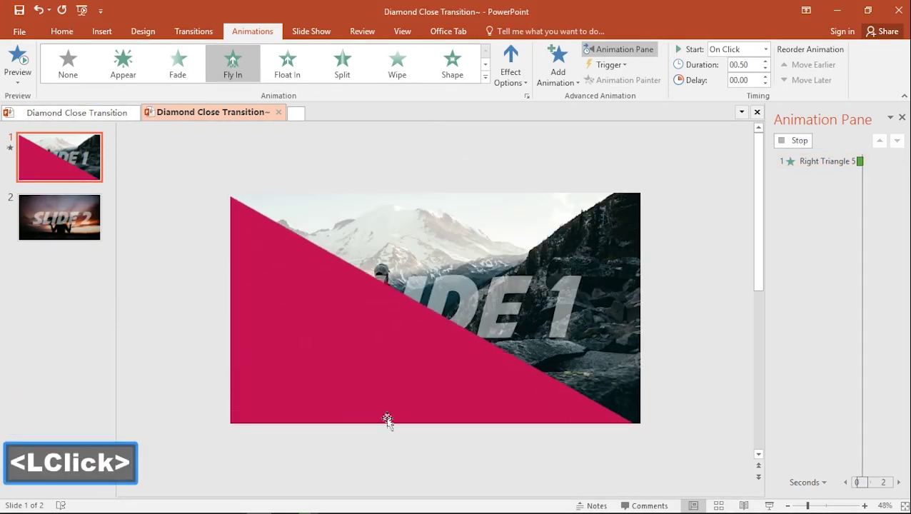
- Add a Fly Out exit from More Exit Effects with a 0.5-second smooth start
left_click(564, 71)
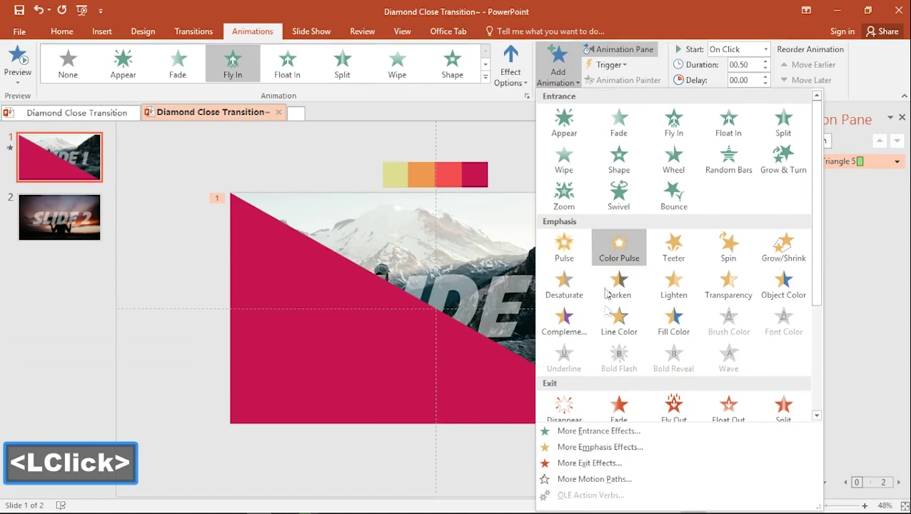
left_click(601, 468)
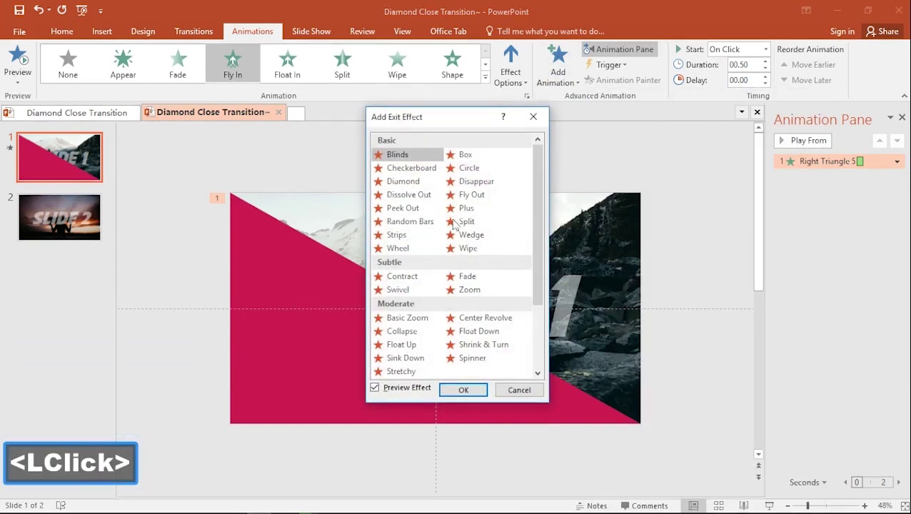
left_click(480, 197)
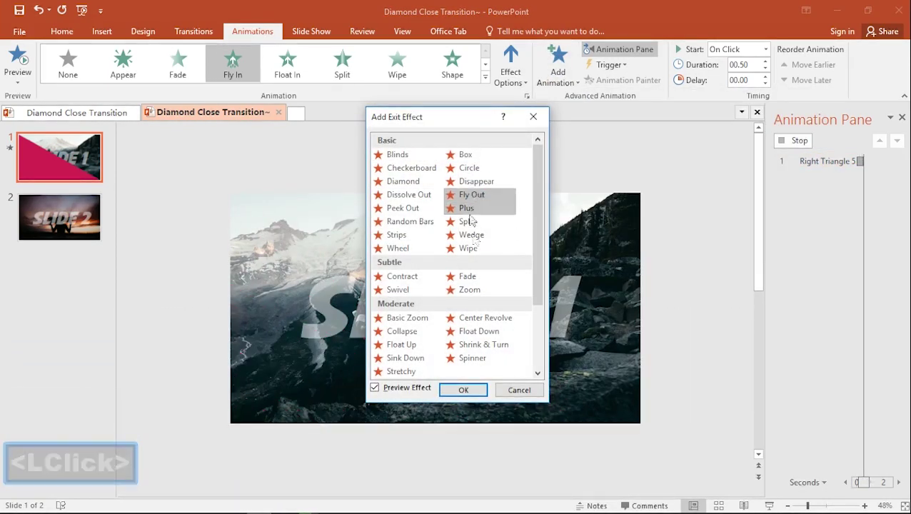
left_click(481, 394)
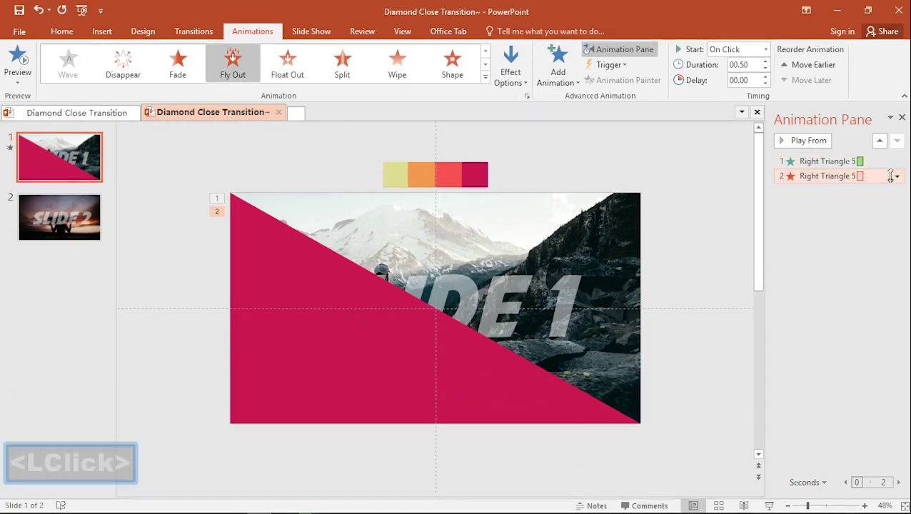
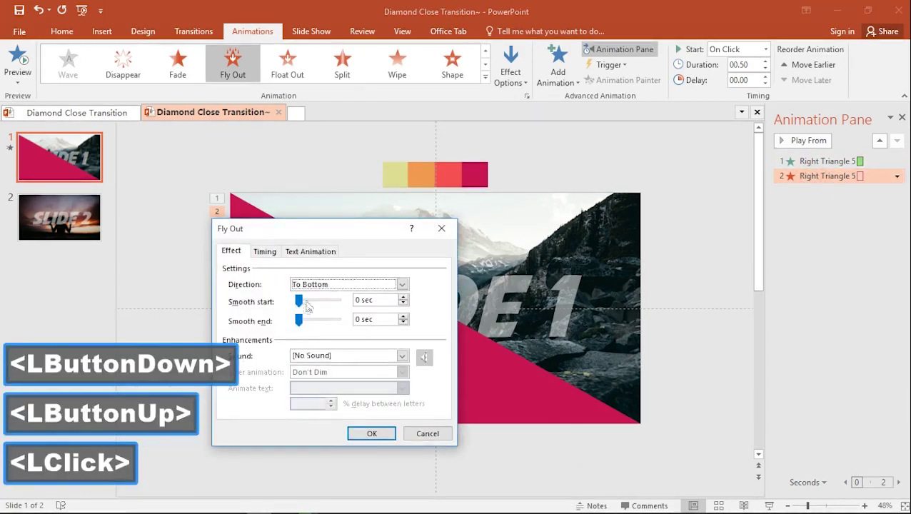
left_click(305, 305)
left_click(404, 306)
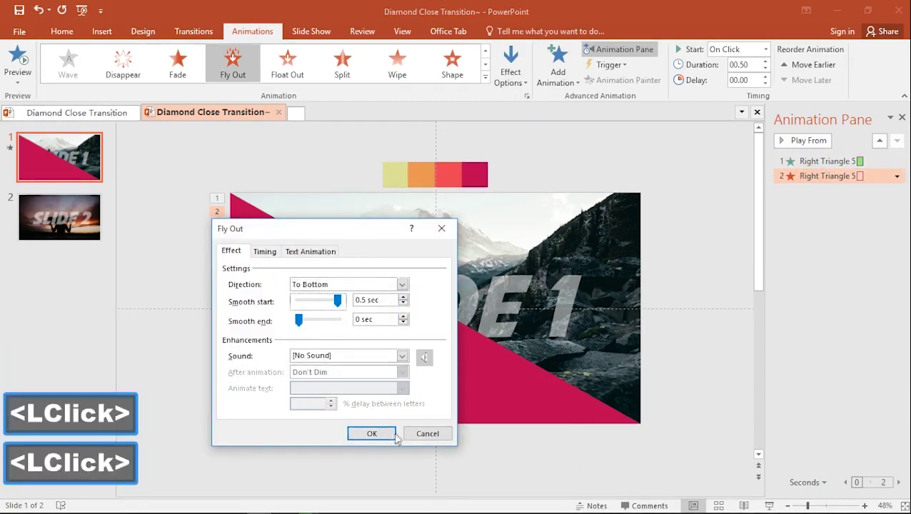
left_click(384, 435)
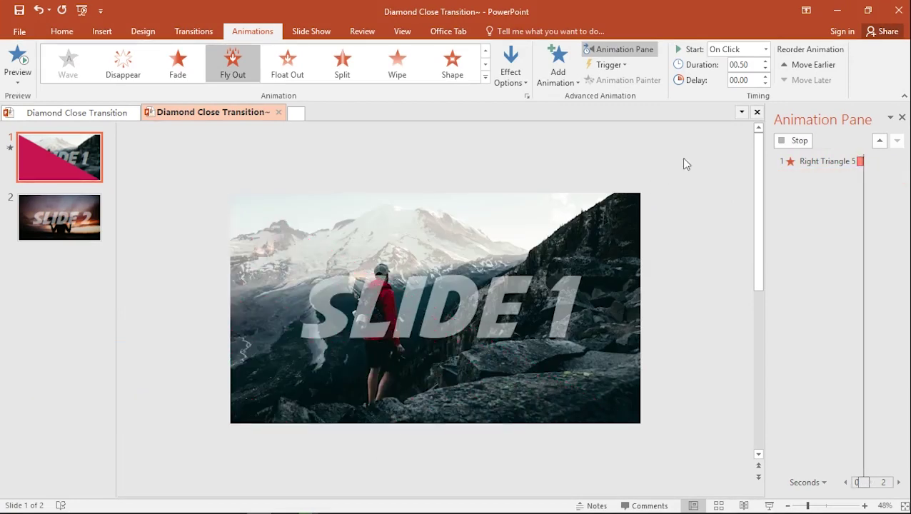
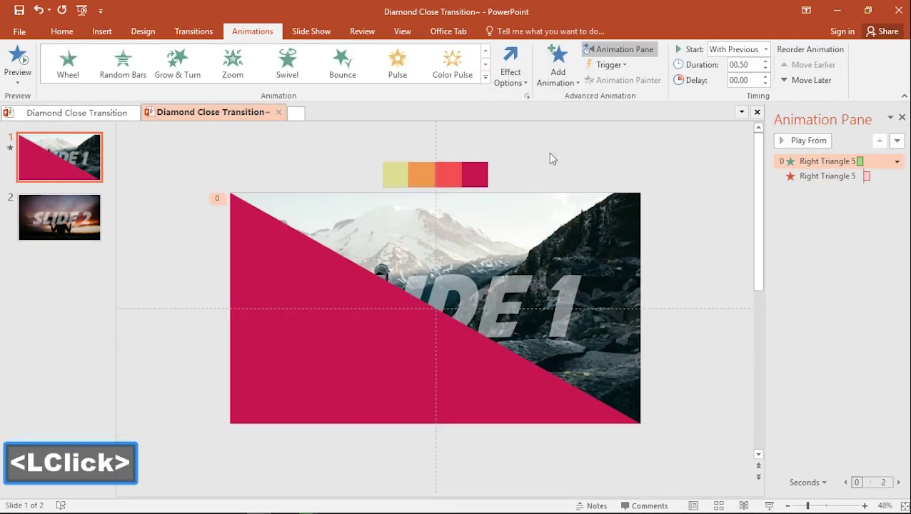
- Preview the triangle's animations and set its Fly Out to head toward the bottom-left
left_click(814, 145)
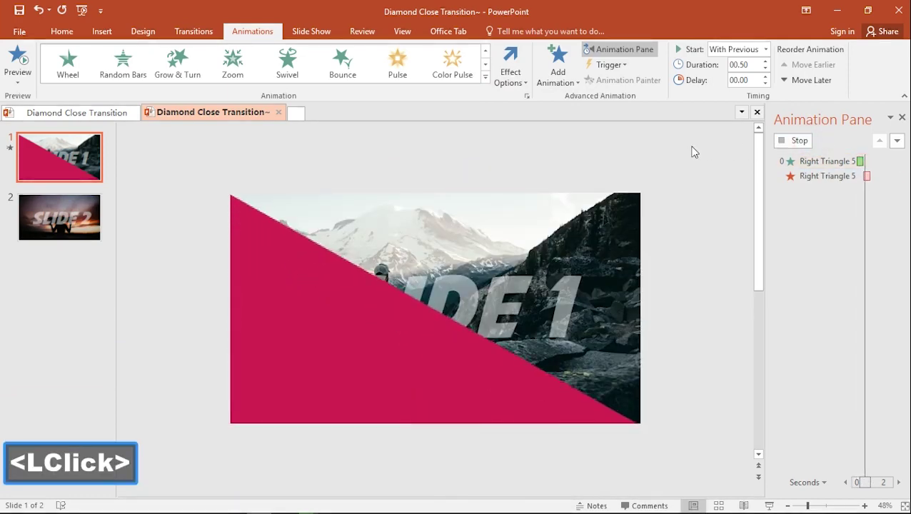
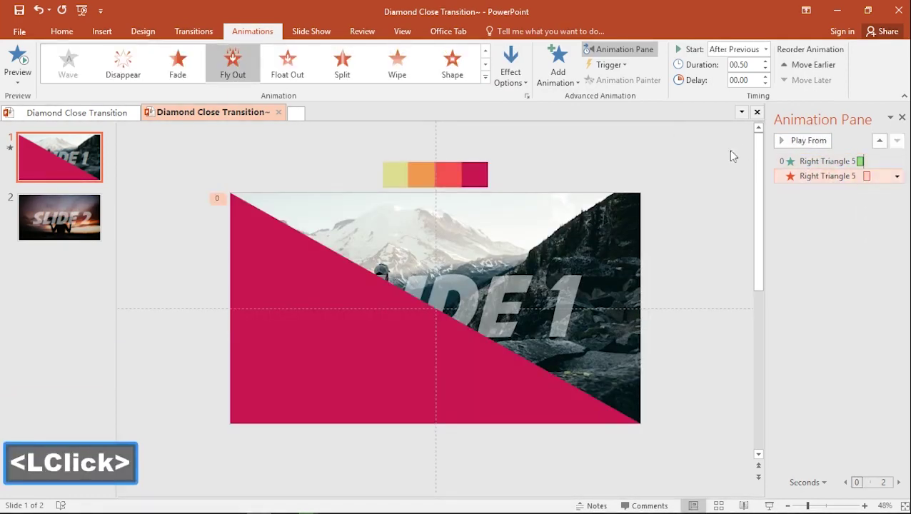
left_click(521, 74)
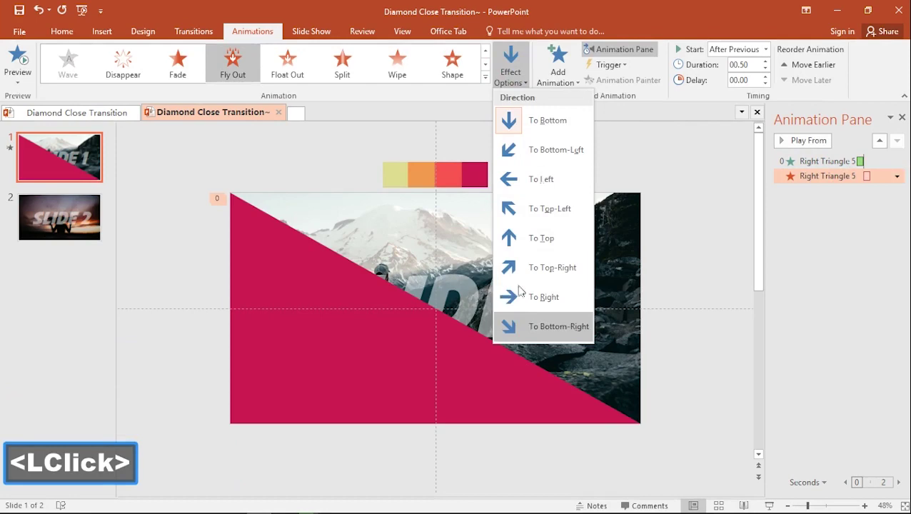
left_click(534, 156)
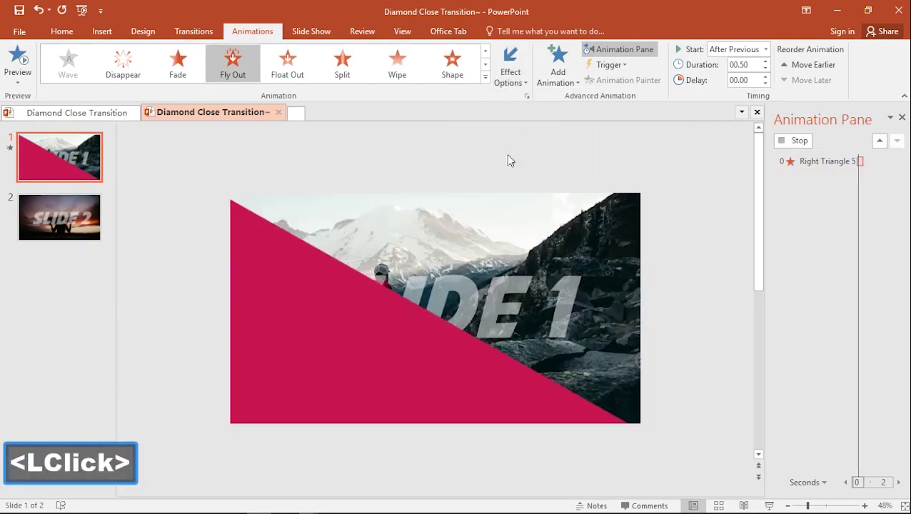
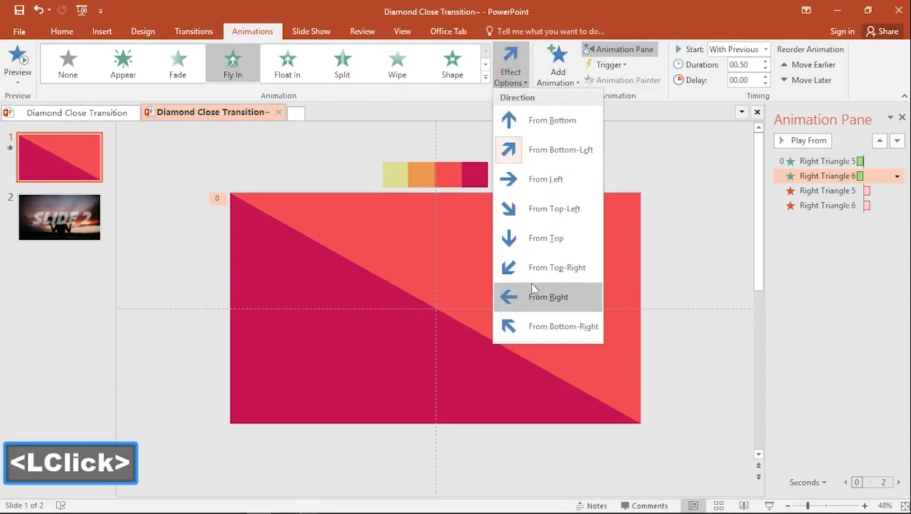
- Set the coral triangle's Fly In direction to From Right
left_click(542, 268)
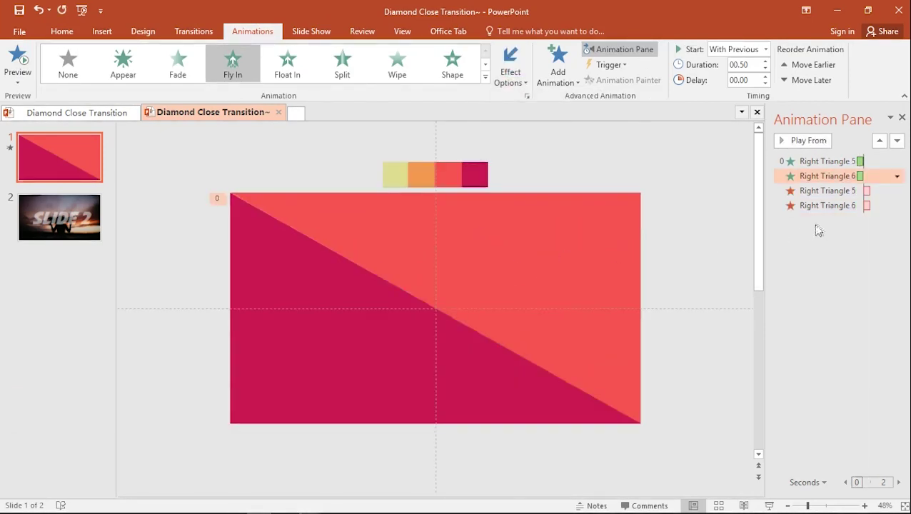
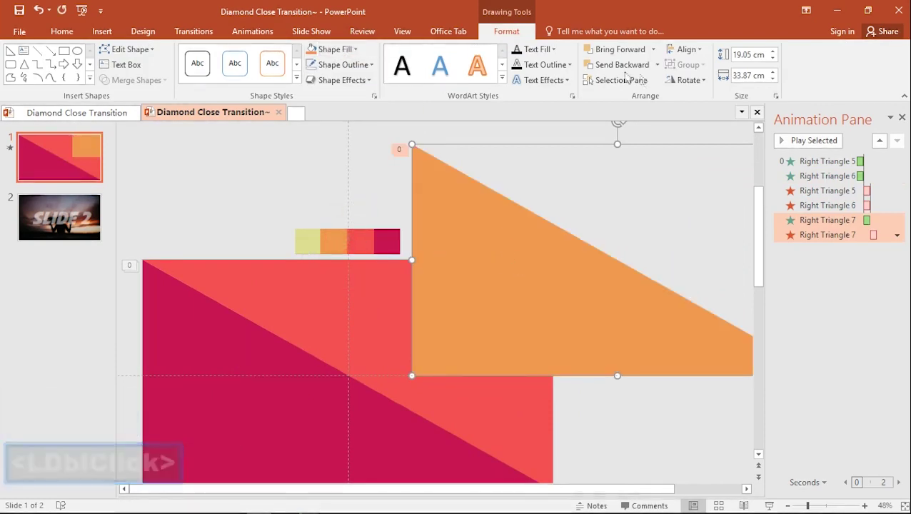
- Flip the orange triangle vertically, with Fly In From Left and Fly Out To Top-Right
left_click(680, 85)
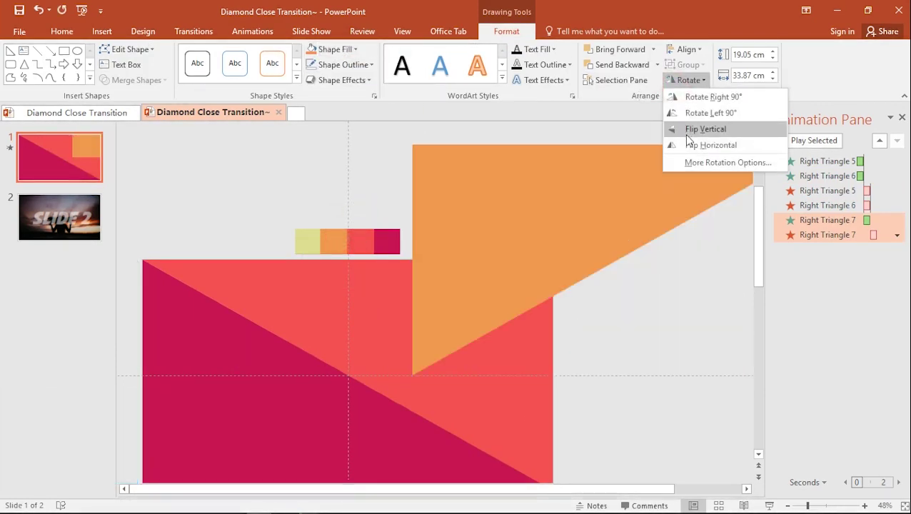
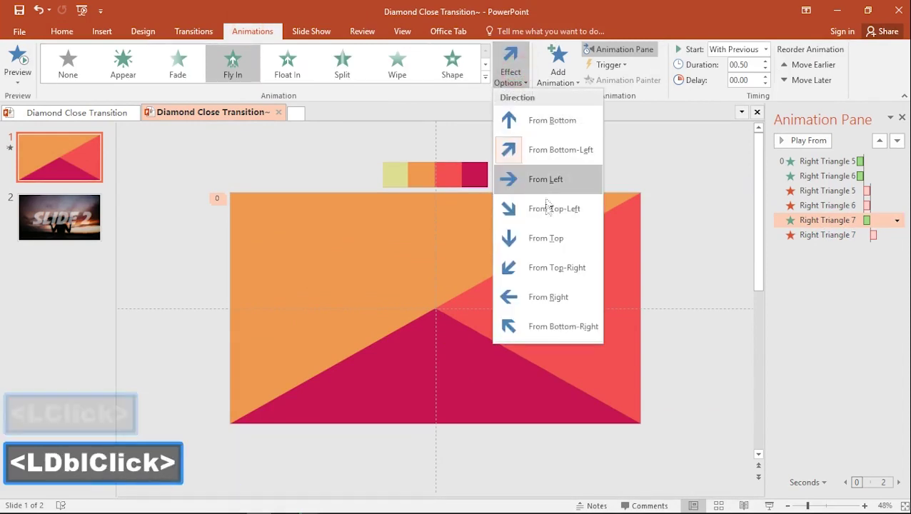
double_click(547, 207)
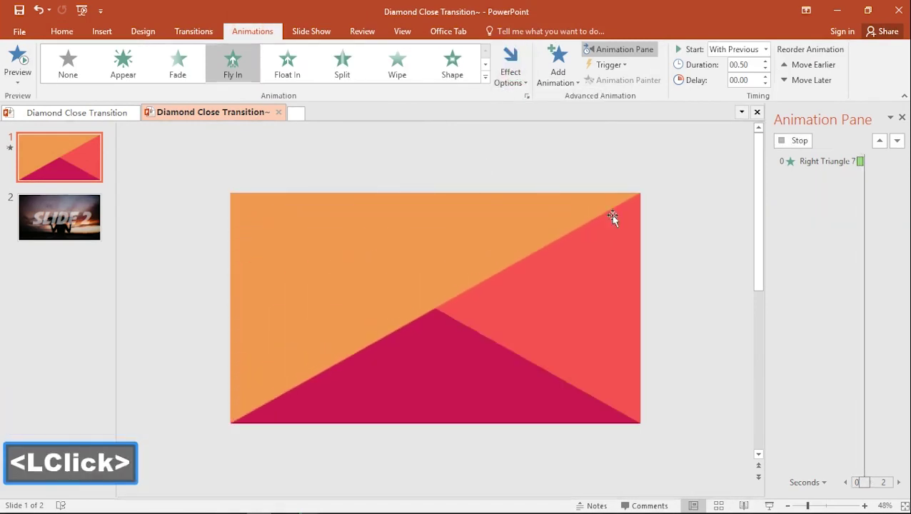
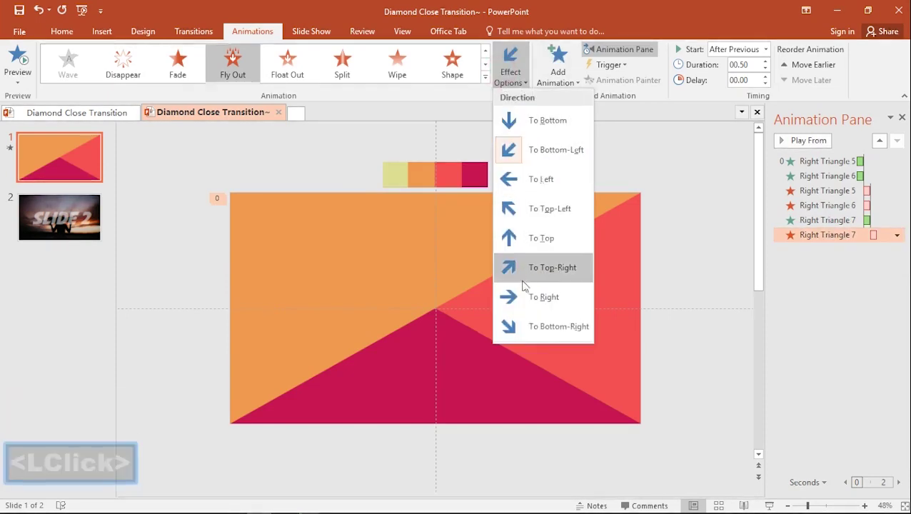
left_click(529, 207)
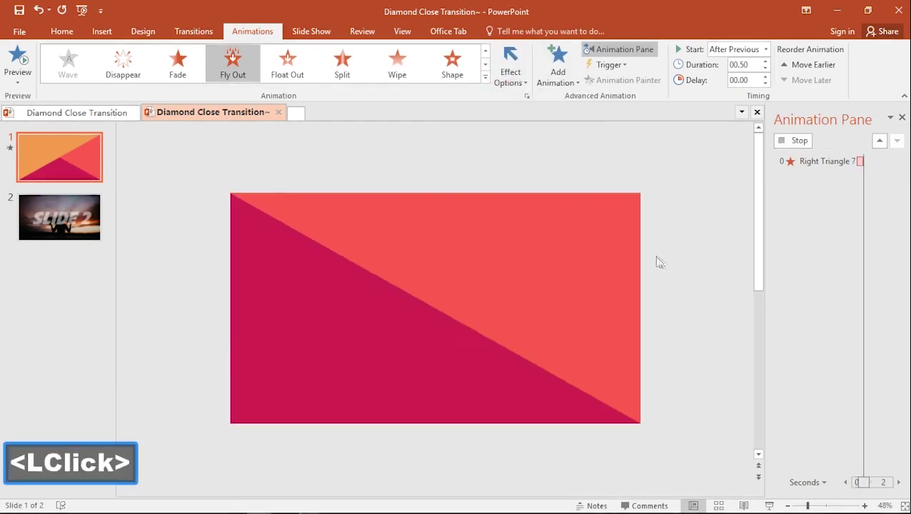
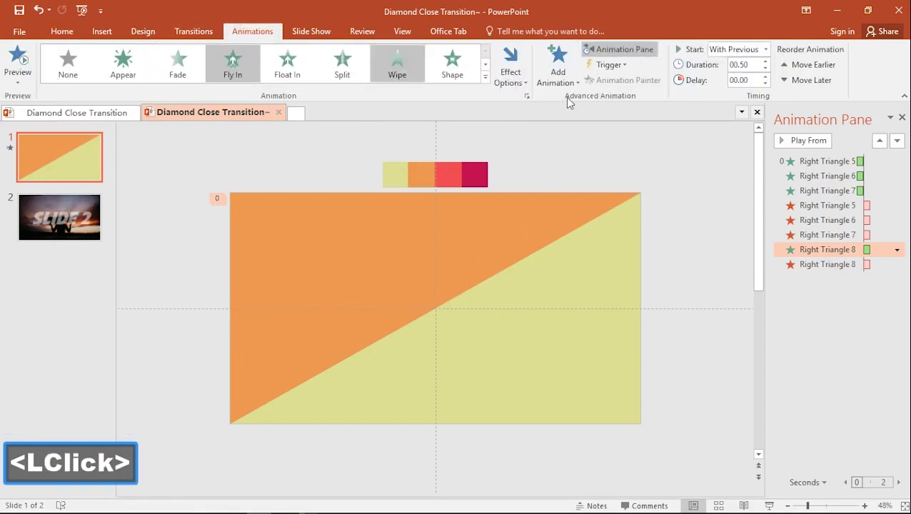
- Set the yellow triangle's Fly In to From Bottom-Right and choose its Fly Out direction
left_click(530, 74)
left_click(542, 330)
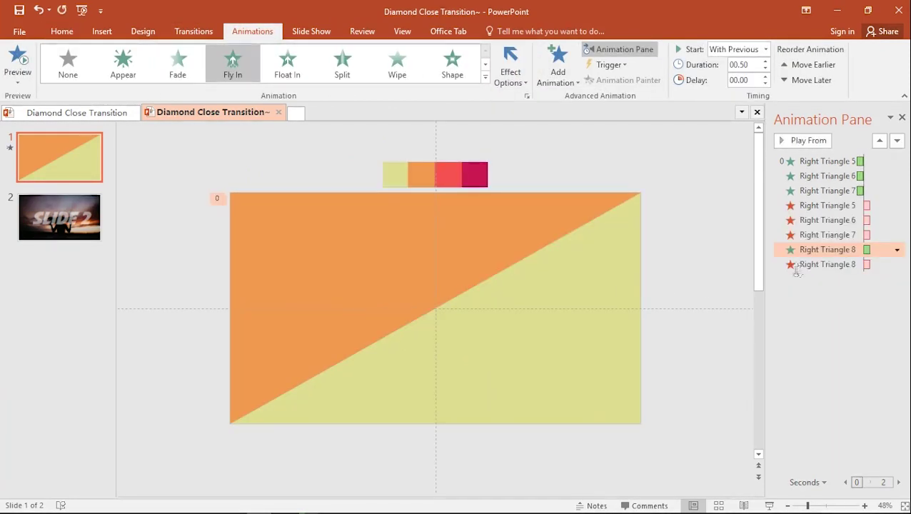
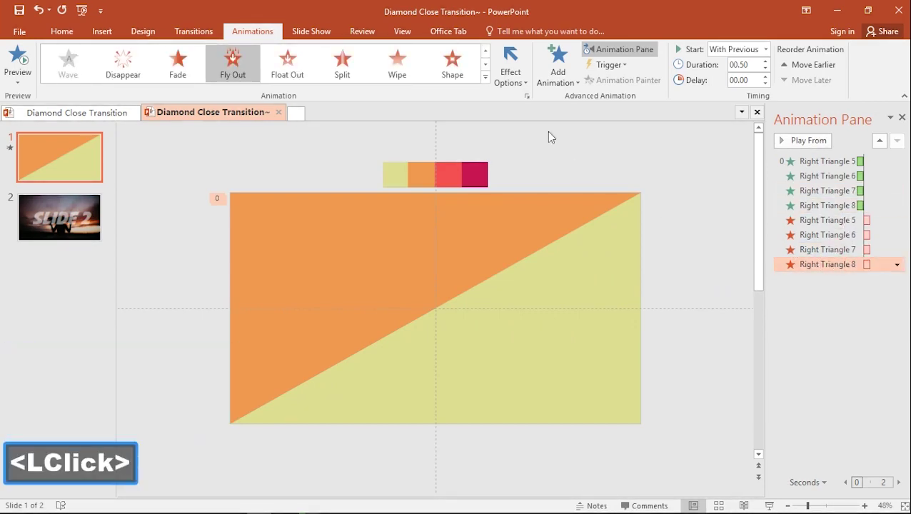
left_click(520, 60)
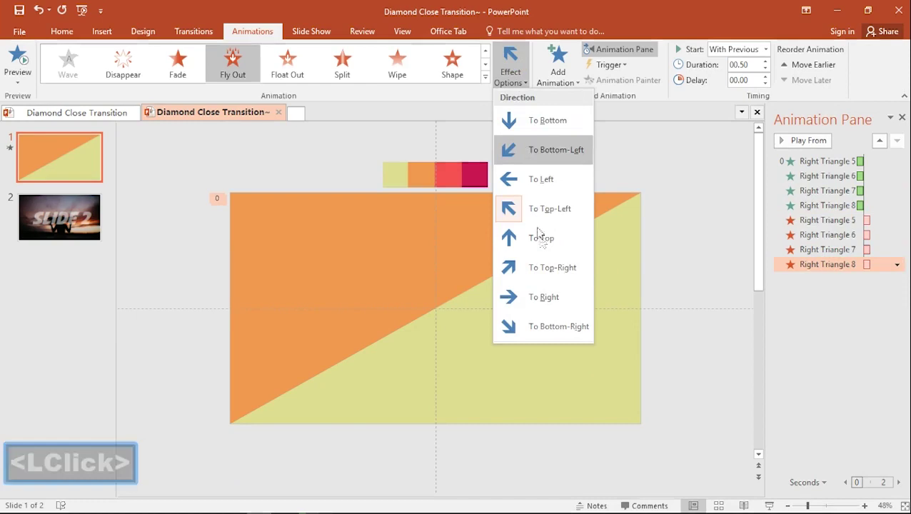
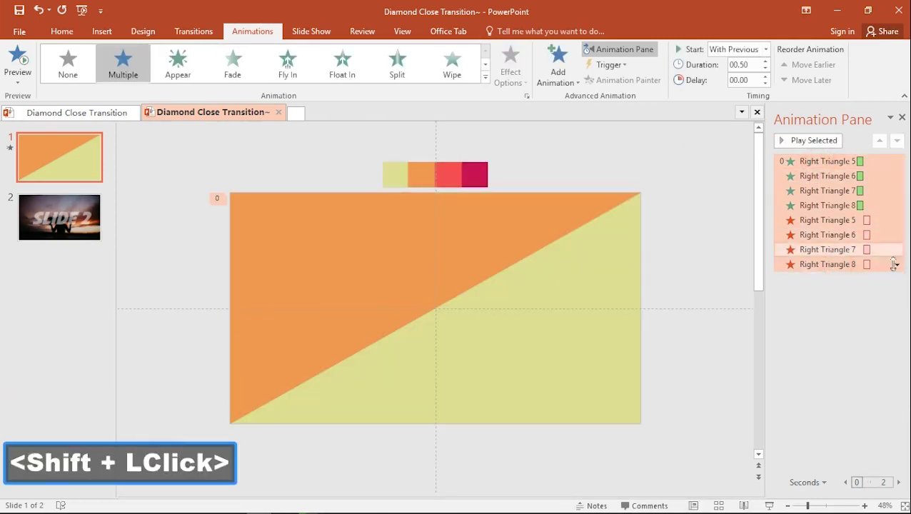
- Set all eight animations to 01.00 duration and play the full sequence twice
double_click(768, 66)
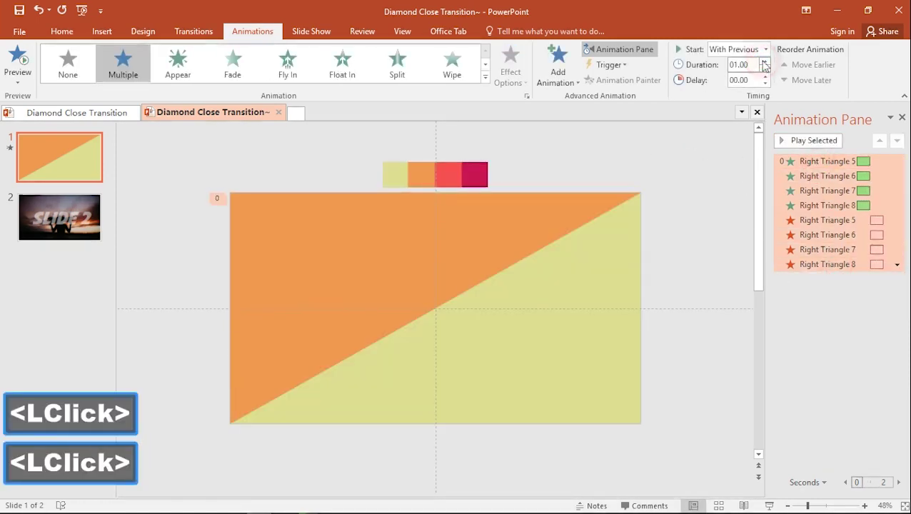
left_click(705, 214)
left_click(800, 144)
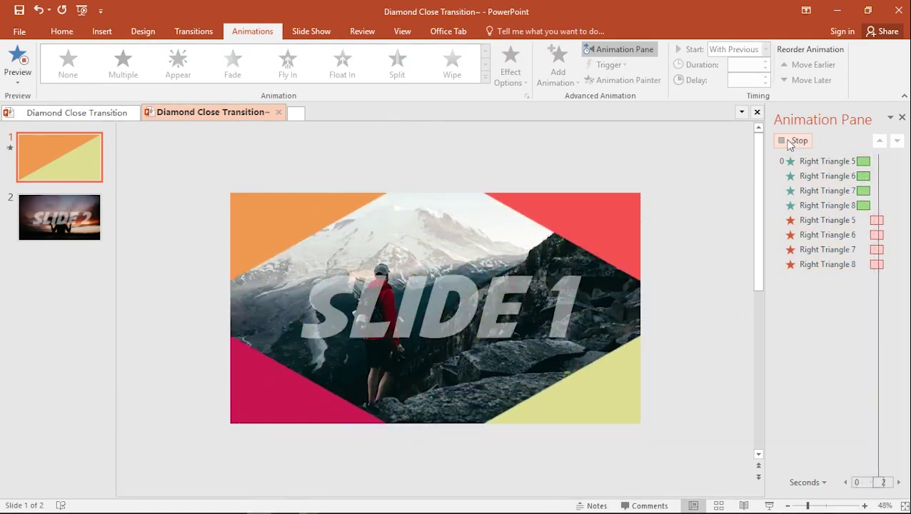
left_click(703, 171)
left_click(796, 143)
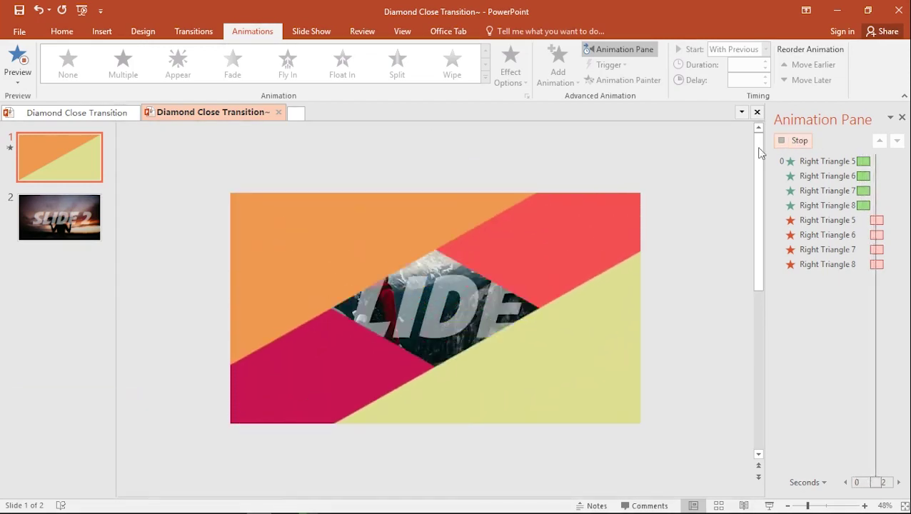
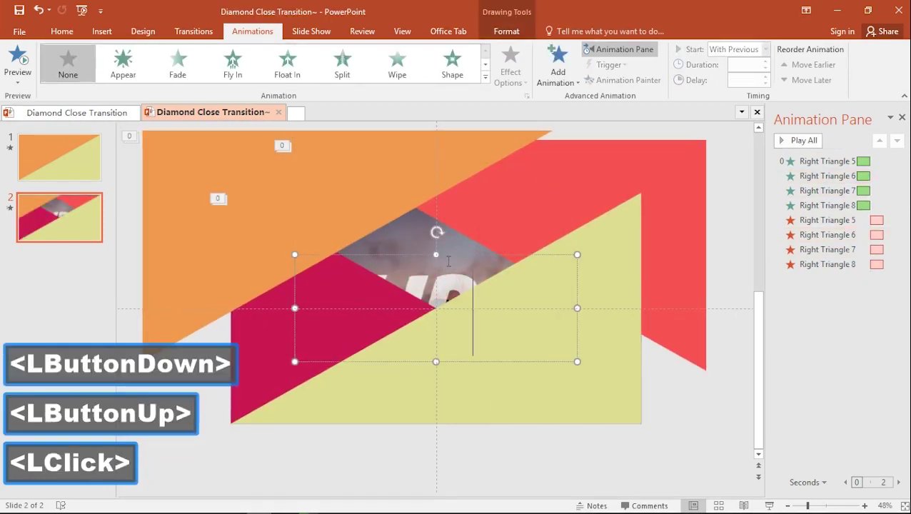
- Delete an unwanted shape on slide 2 after pasting the four triangles
left_click(452, 263)
key("BackSpace")
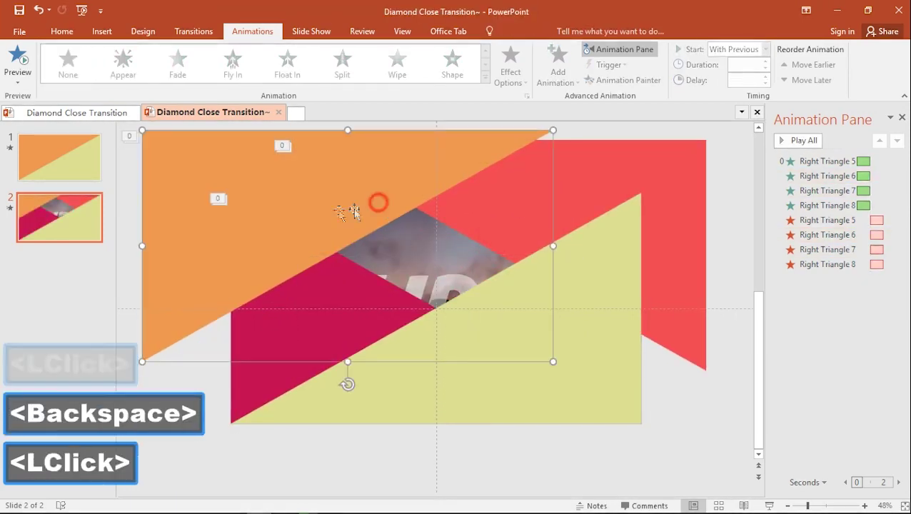
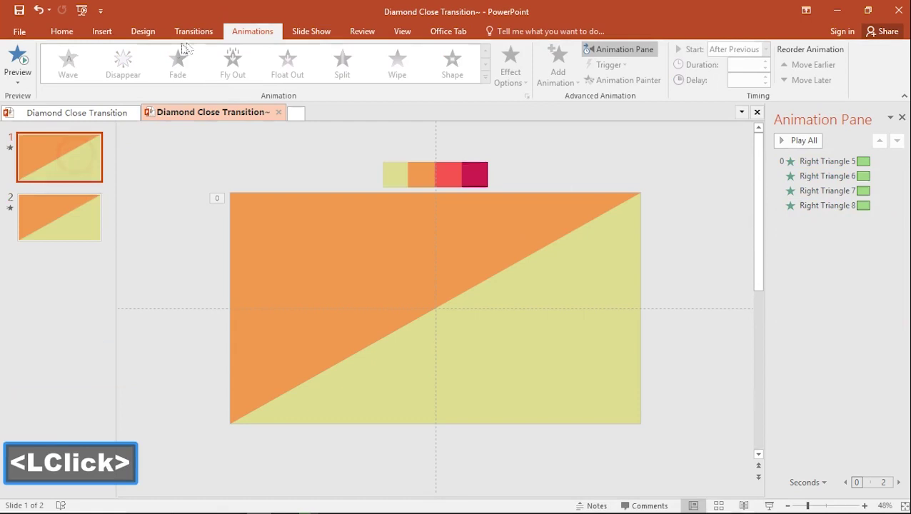
- Set slide 1 to advance After 00:00.00 and preview the fly-ins and slide 2's exits
left_click(201, 45)
left_click(202, 37)
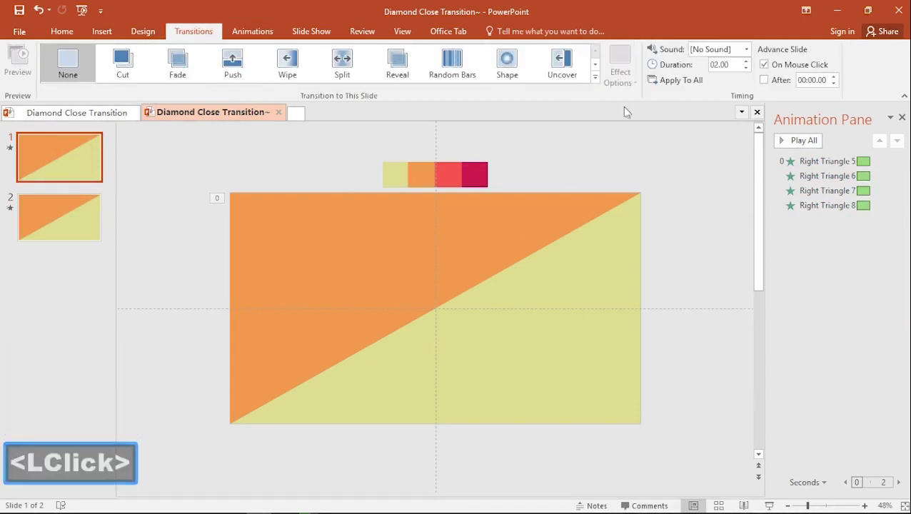
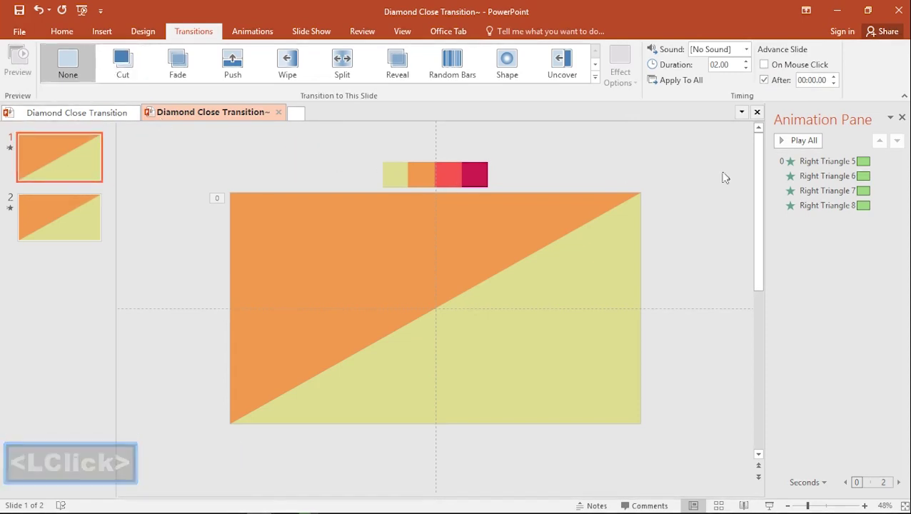
left_click(783, 149)
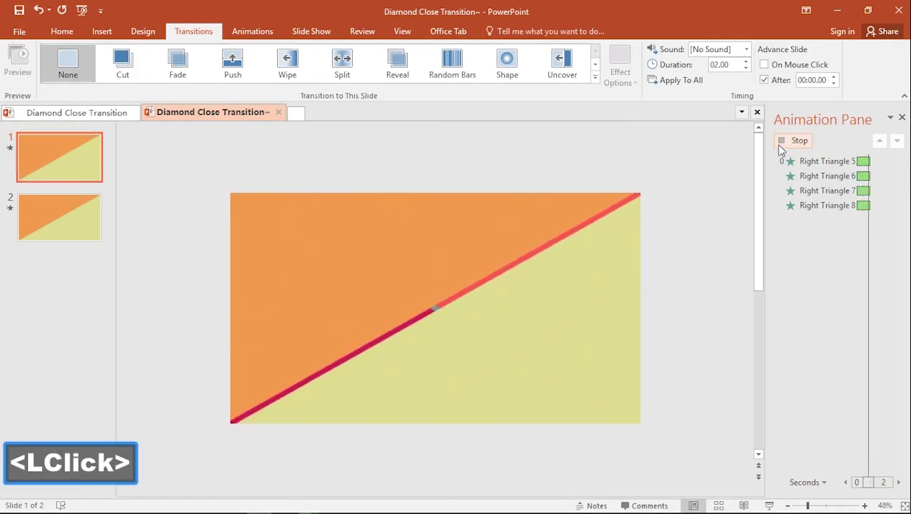
left_click(71, 222)
left_click(808, 138)
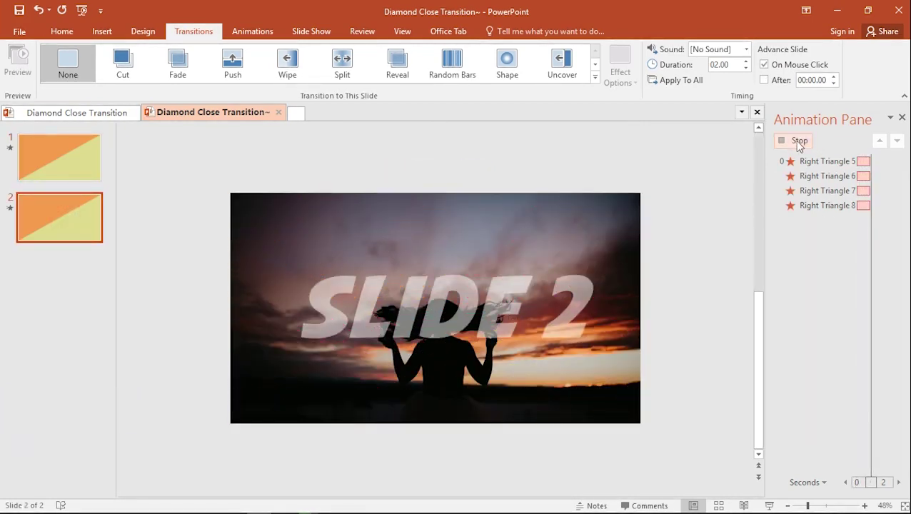